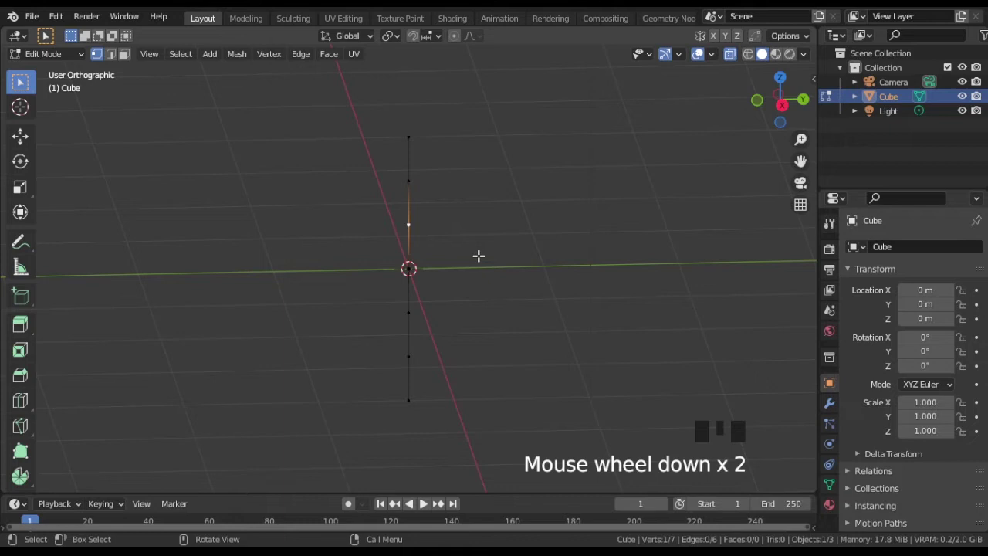
Leave the cube's Edit Mode and add a circle mesh with 120 vertices at the origin
key("Tab")
left_click(507, 246)
key("shift+a")
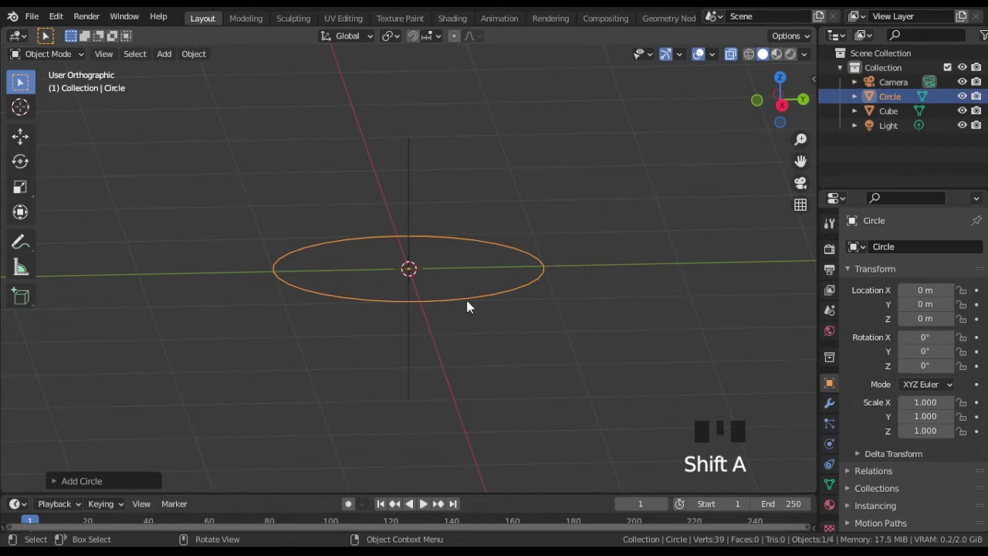
left_click_drag(58, 485, 85, 307)
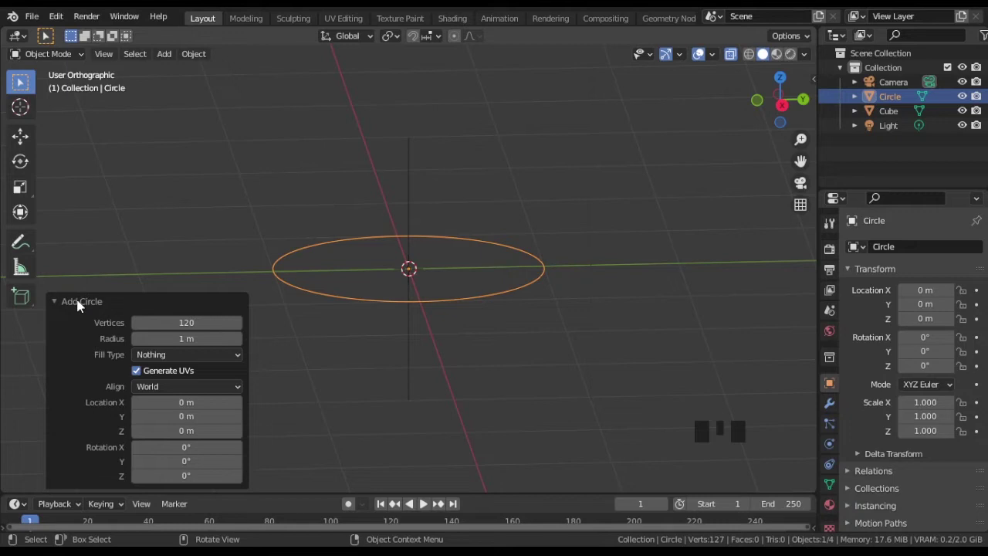
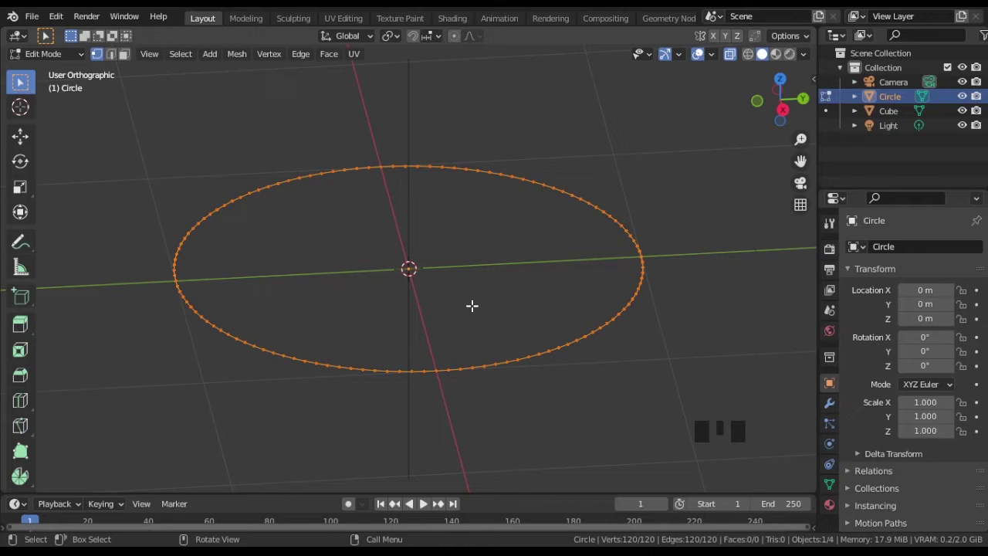
Leave the circle's Edit Mode and add a new cube to the scene
key("Tab")
scroll("down", 3)
left_click(590, 346)
scroll("down", 3)
key("shift+a")
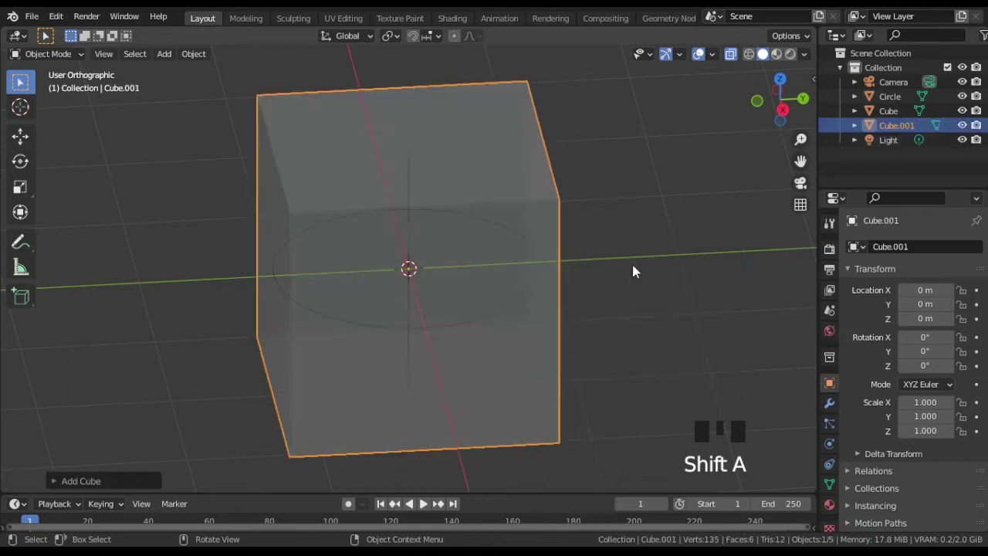
scroll("down", 3)
key("alt+z")
Move the new cube about 5 m along Y and start scaling it down
scroll("down", 3)
scroll("down", 3)
scroll("down", 3)
key("g")
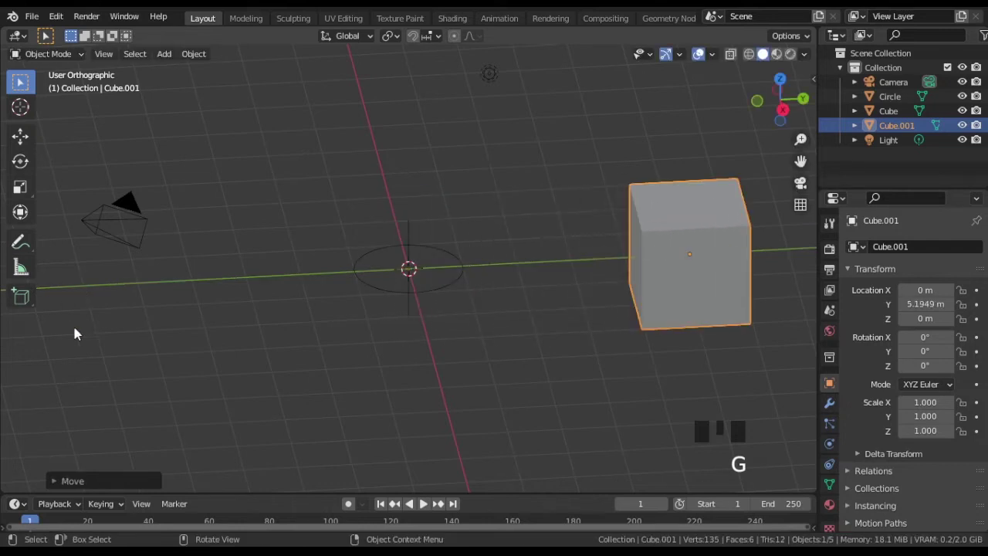
left_click_drag(322, 344, 426, 326)
key("Tab")
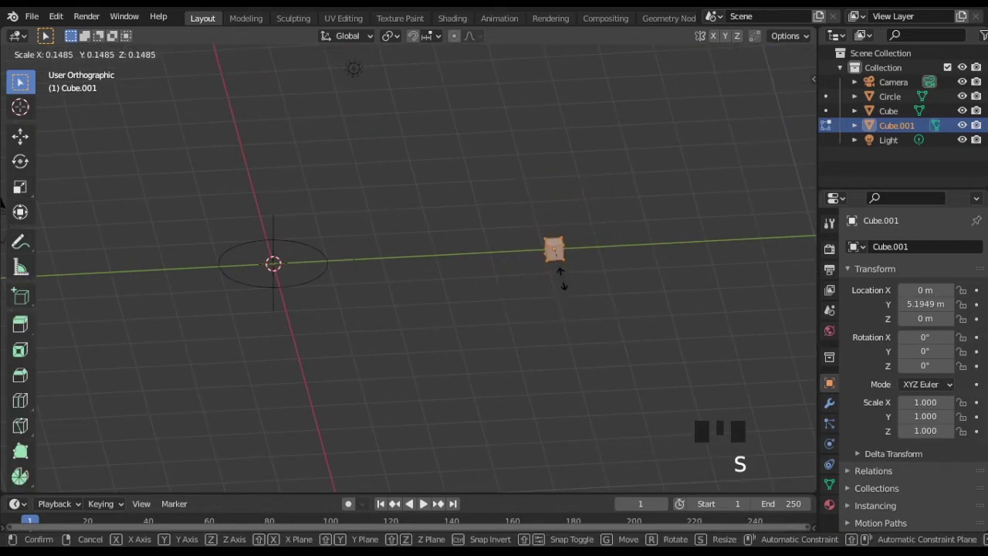
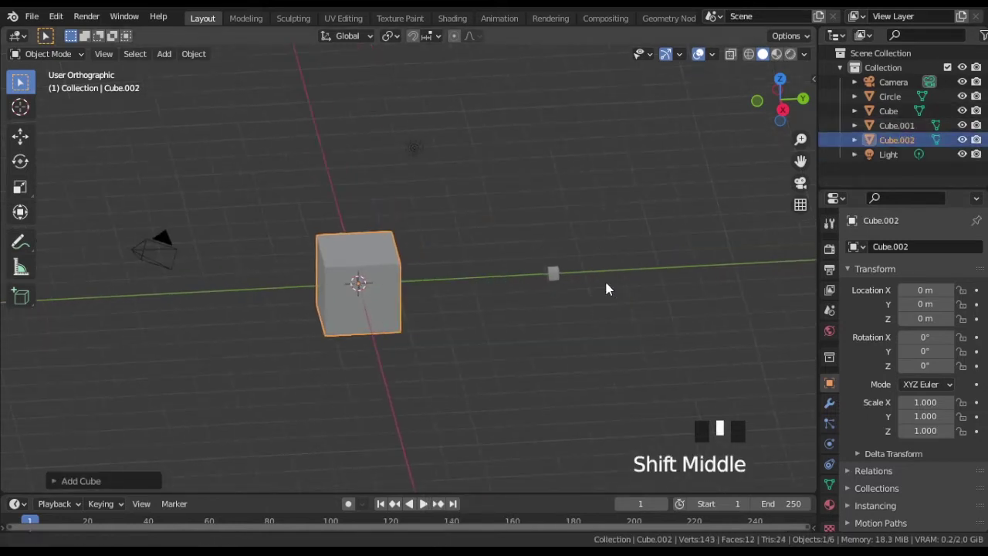
Rename the cubes arc, height and amphitheater in the Outliner
left_click_drag(895, 132, 899, 130)
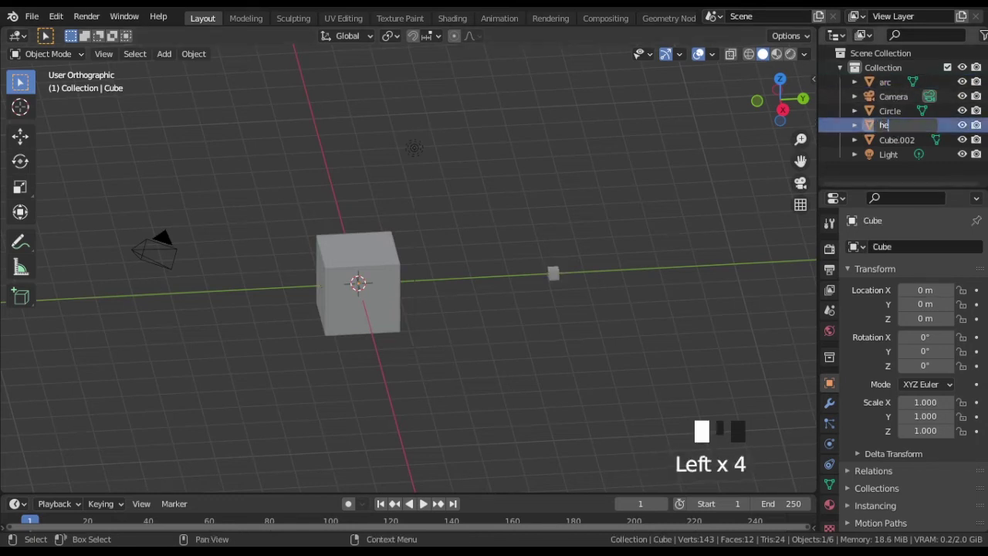
left_click_drag(868, 130, 893, 128)
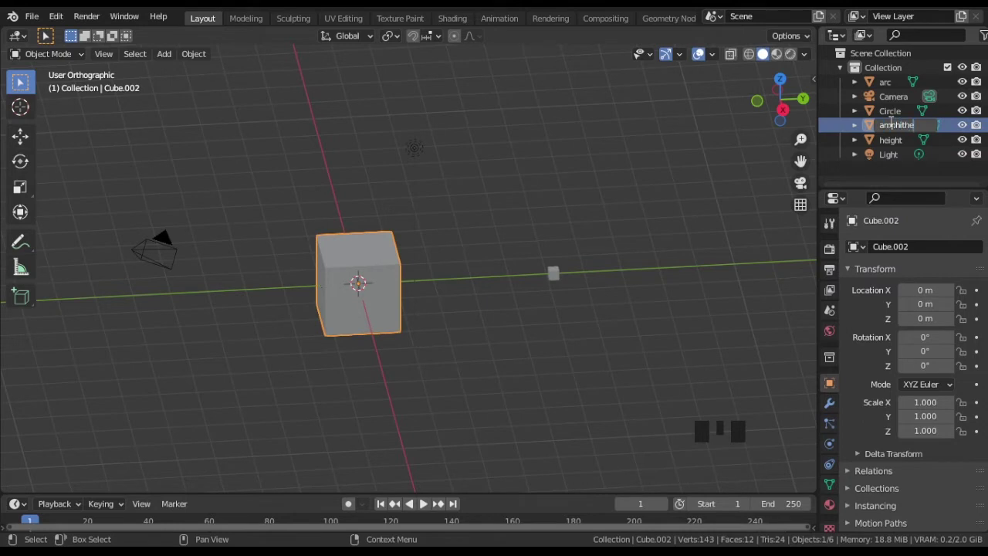
key("Left")
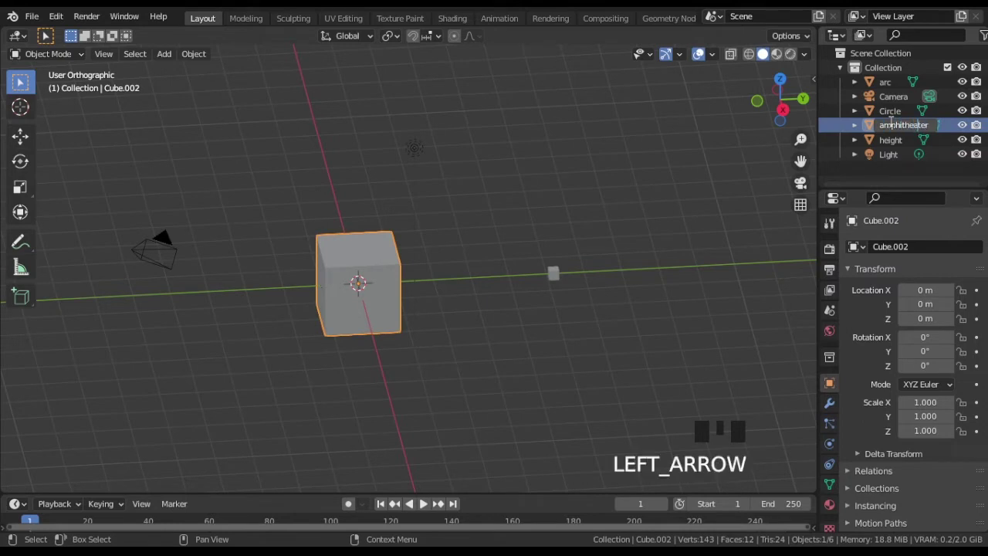
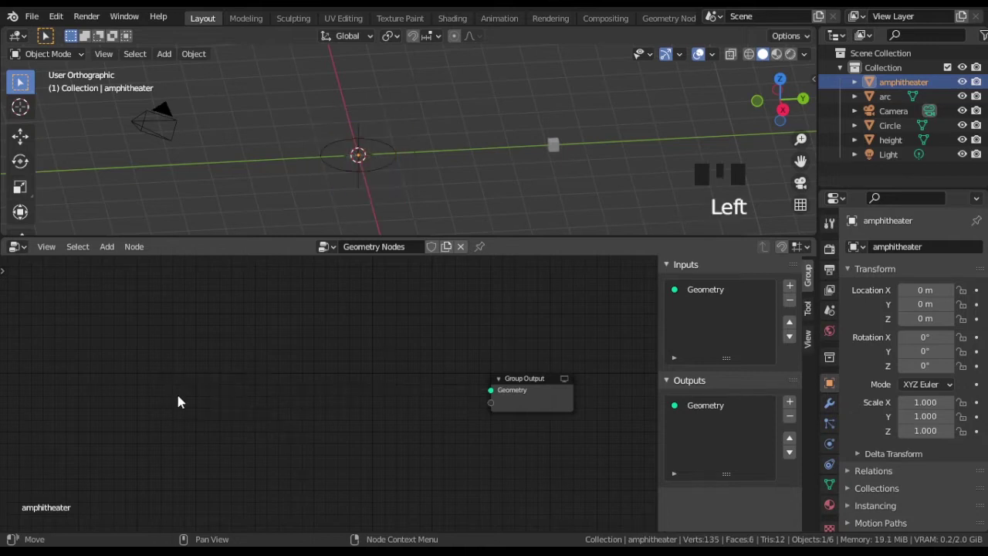
Add an Object Info node for height and a Point Instance node beside it
key("shift+a")
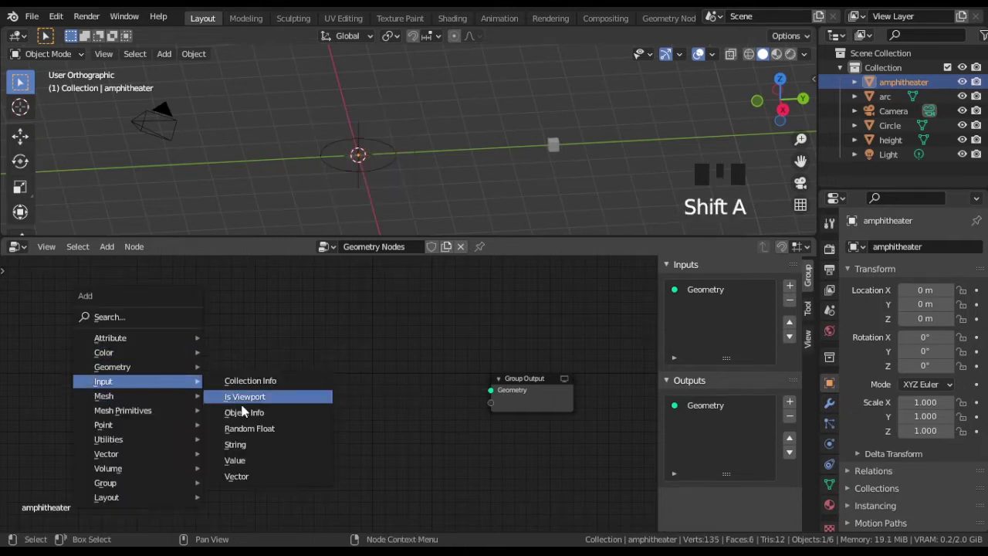
scroll("up", 3)
left_click(192, 455)
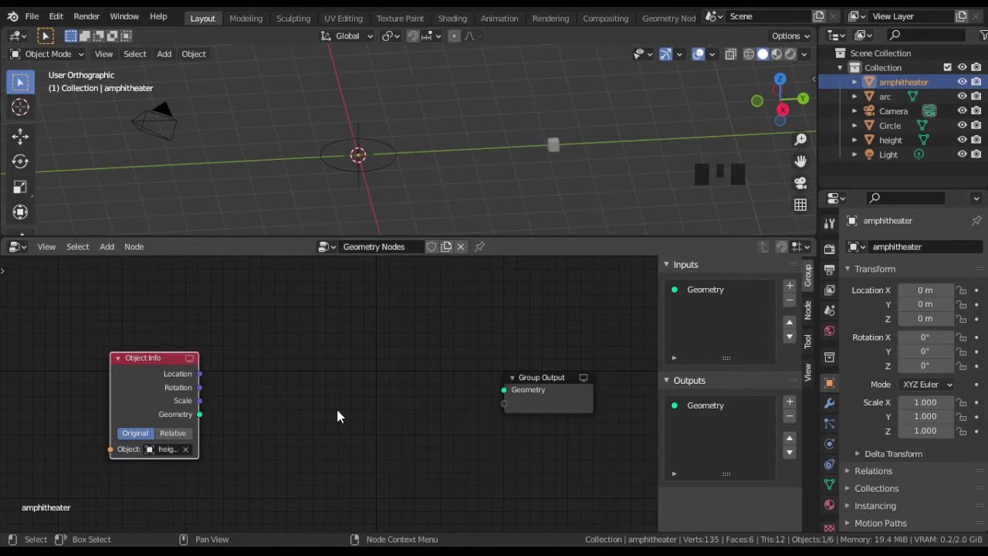
key("shift+a")
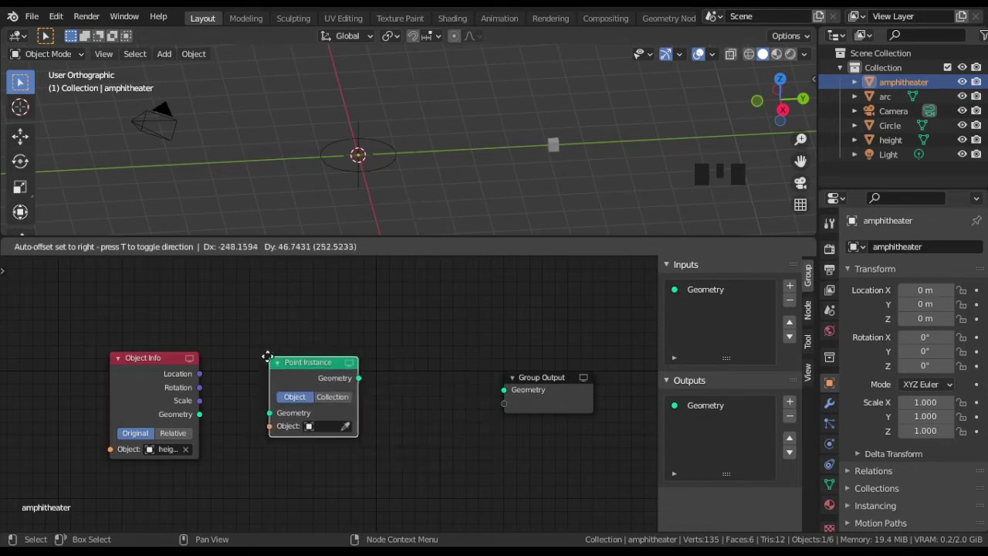
left_click_drag(207, 420, 395, 173)
Link Object Info geometry into Point Instance and set Circle as the instanced object
left_click_drag(403, 406, 360, 165)
scroll("up", 3)
scroll("down", 3)
left_click_drag(371, 194, 467, 439)
left_click(467, 440)
key("shift+a")
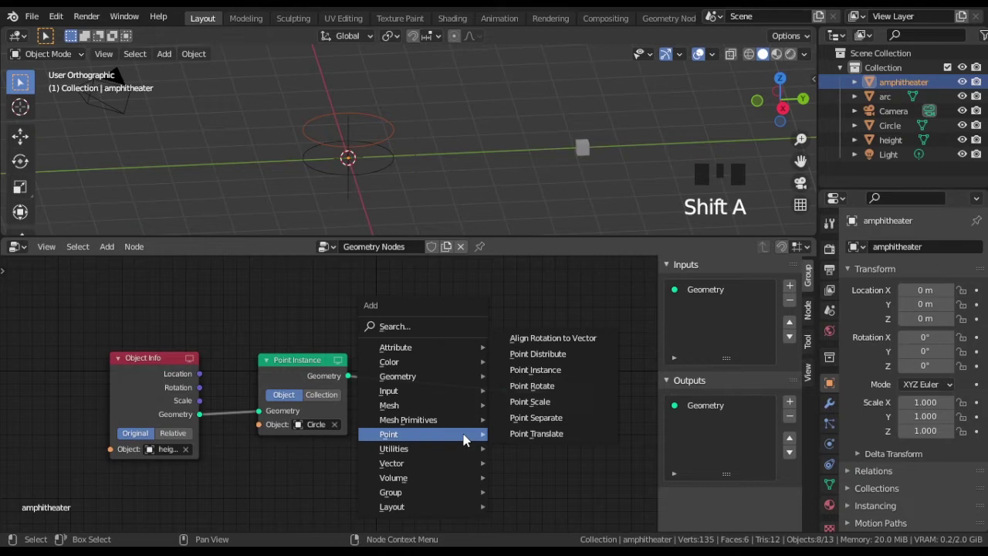
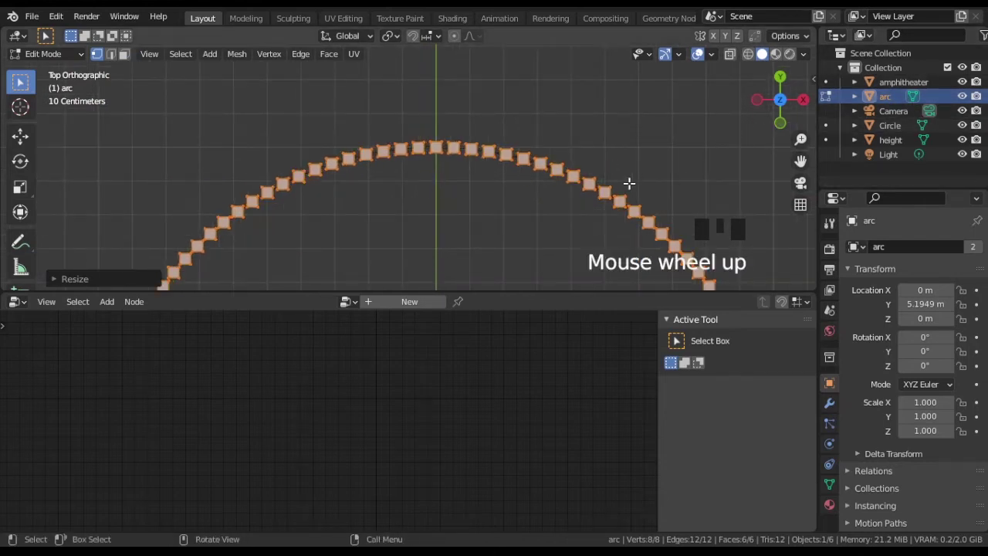
Leave the arc mesh's Edit Mode and return to the amphitheater node tree
key("Tab")
left_click(896, 88)
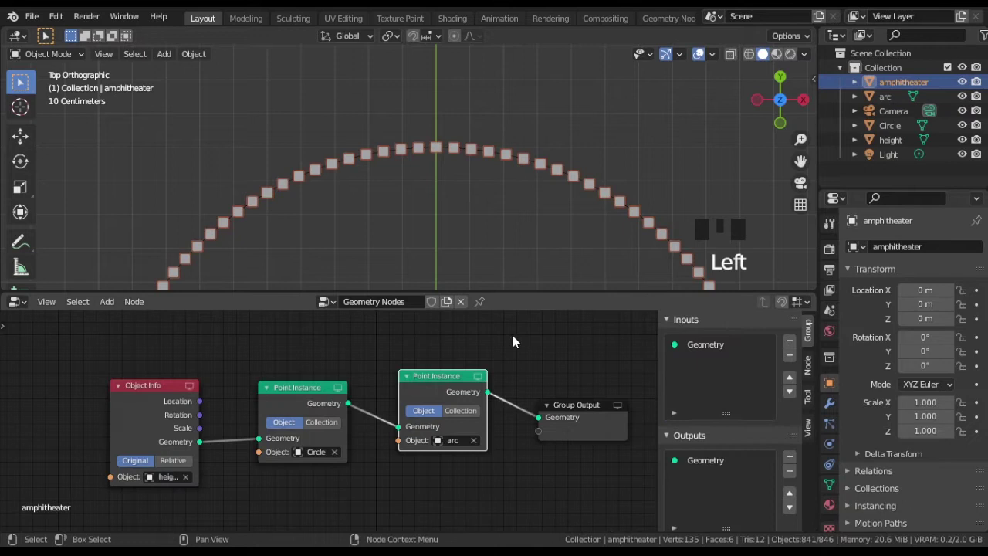
Shift the first nodes aside and add an Attribute Math node computing phi from posX and posY
scroll("down", 3)
left_click_drag(482, 229, 495, 141)
left_click_drag(469, 205, 433, 143)
key("KP_7")
scroll("up", 3)
left_click_drag(137, 383, 327, 461)
key("g")
left_click(197, 453)
key("shift+a")
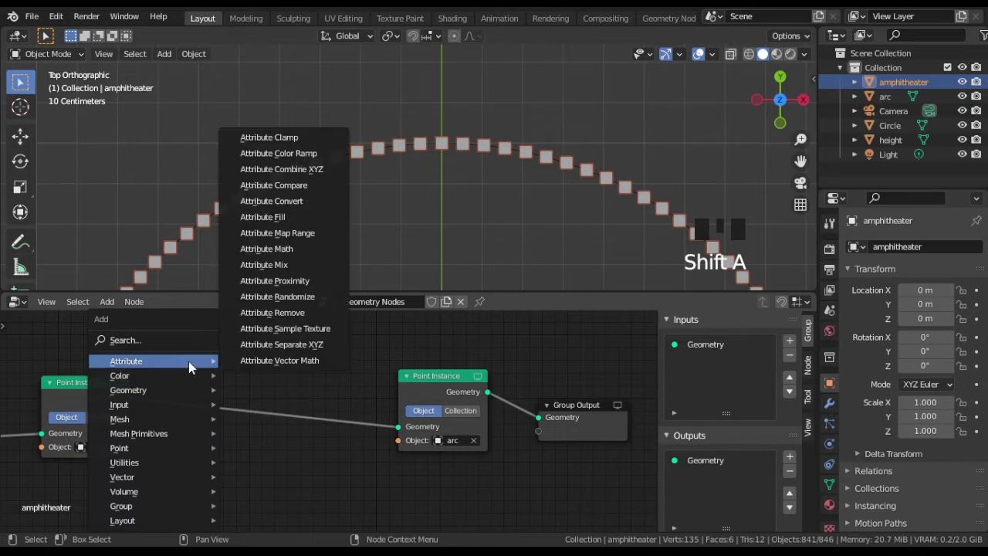
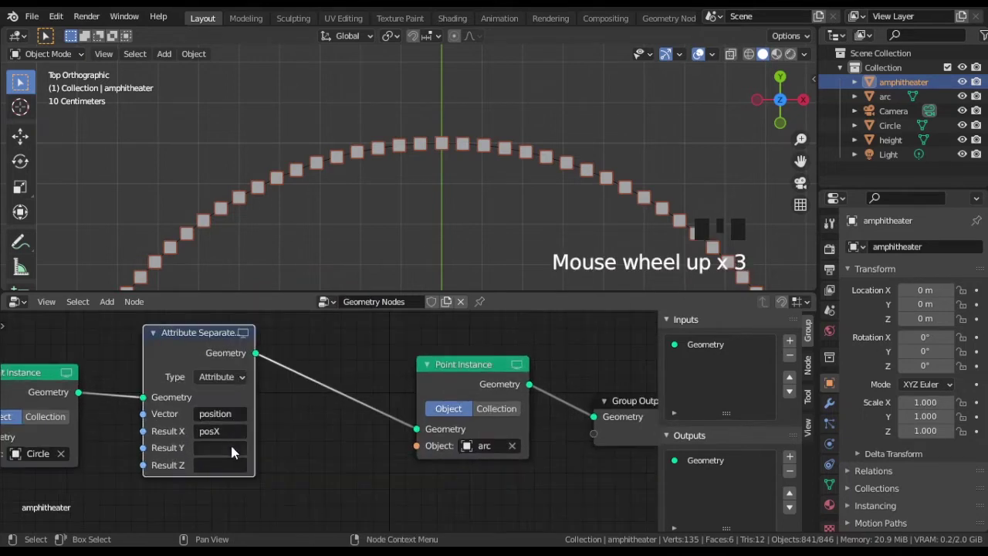
Insert a Point Rotate node using Axis Angle about (0,0,-1) with angle phi
left_click_drag(235, 457, 370, 453)
scroll("down", 3)
middle_click(342, 460)
left_click_drag(439, 432, 420, 464)
left_click(406, 472)
key("shift+a")
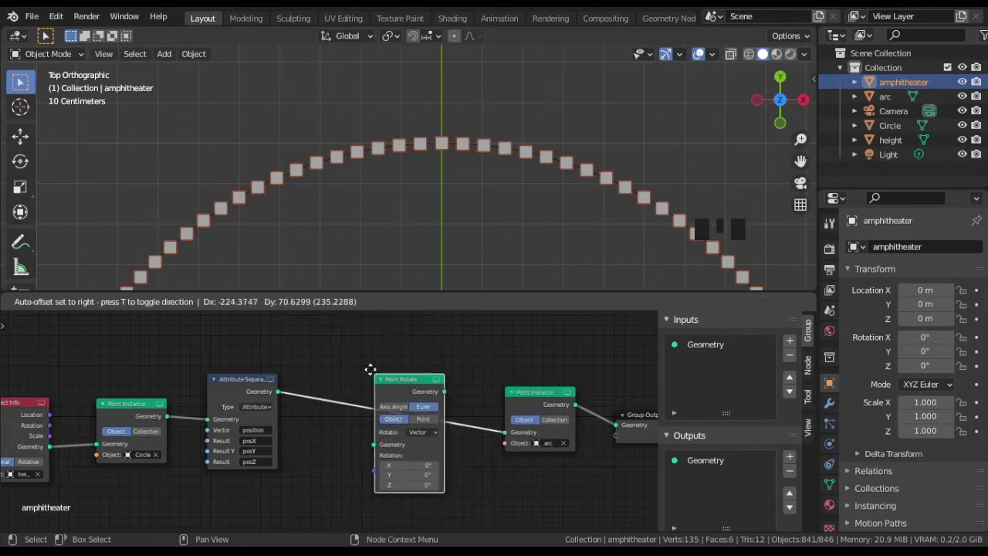
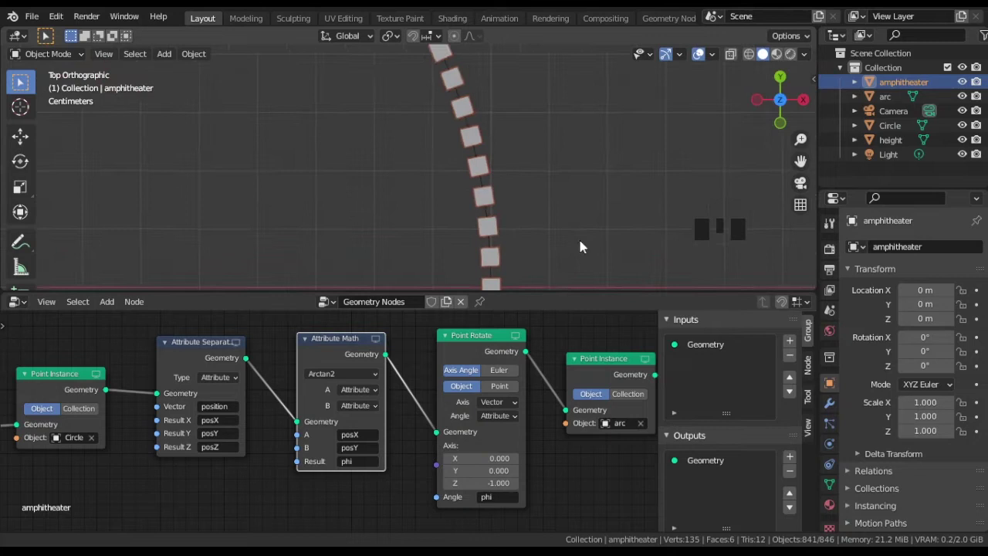
scroll("down", 3)
Orbit the view to see the stacked rings of cubes
left_click_drag(324, 178, 334, 85)
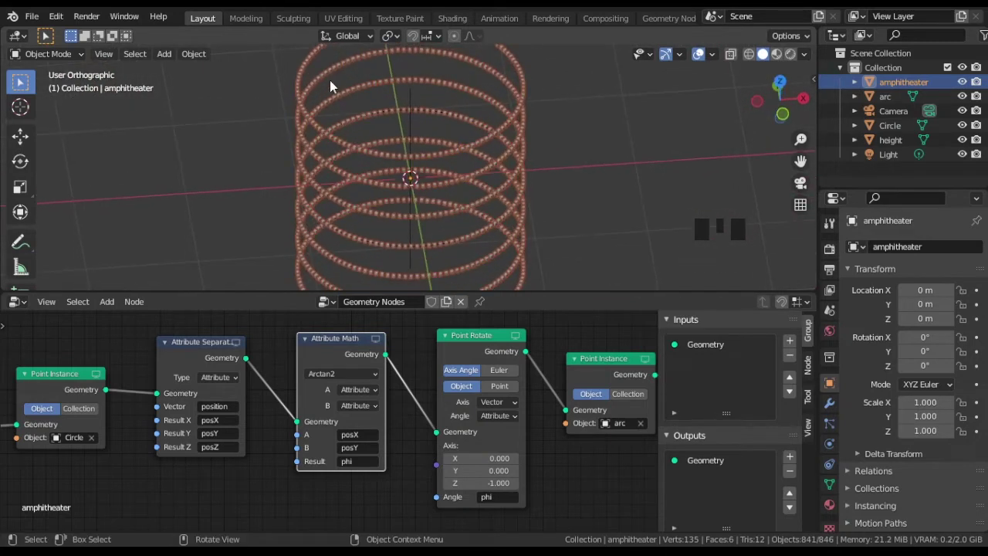
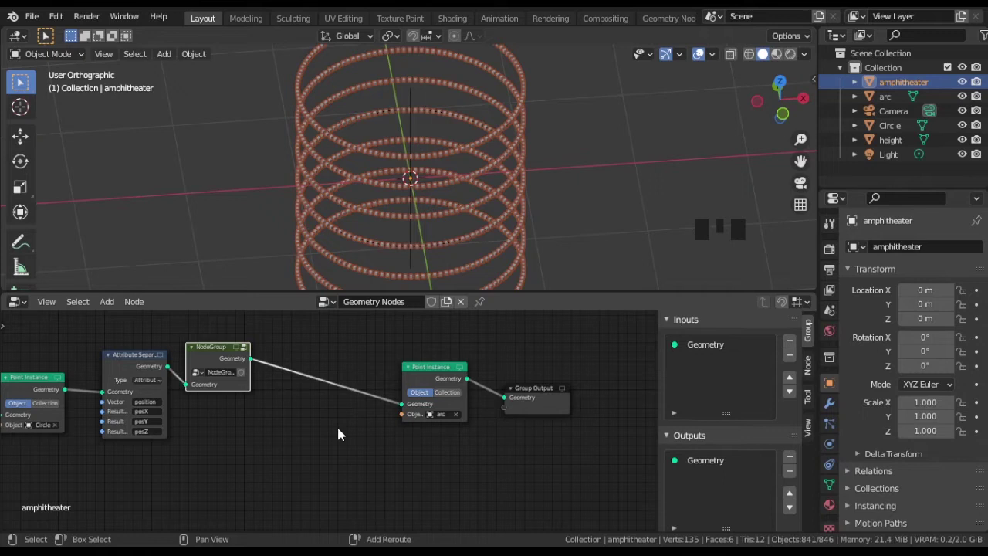
Add an Attribute Math node set to Multiply with posX as input A and result
key("shift+a")
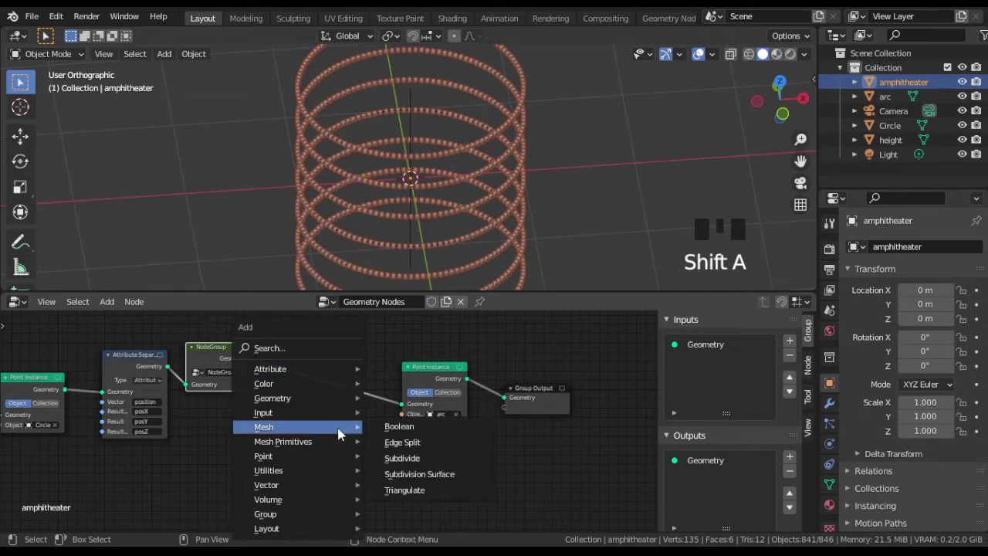
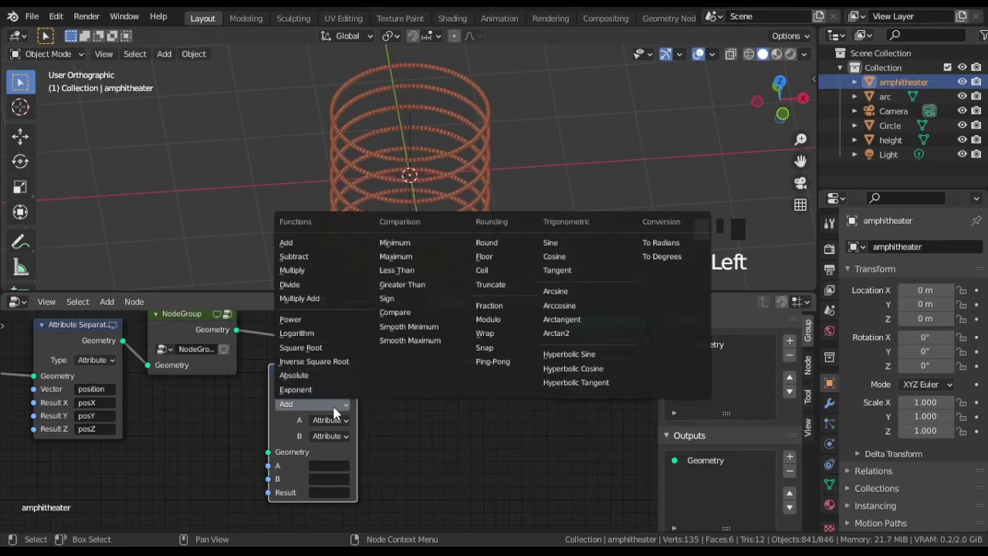
left_click_drag(319, 279, 330, 500)
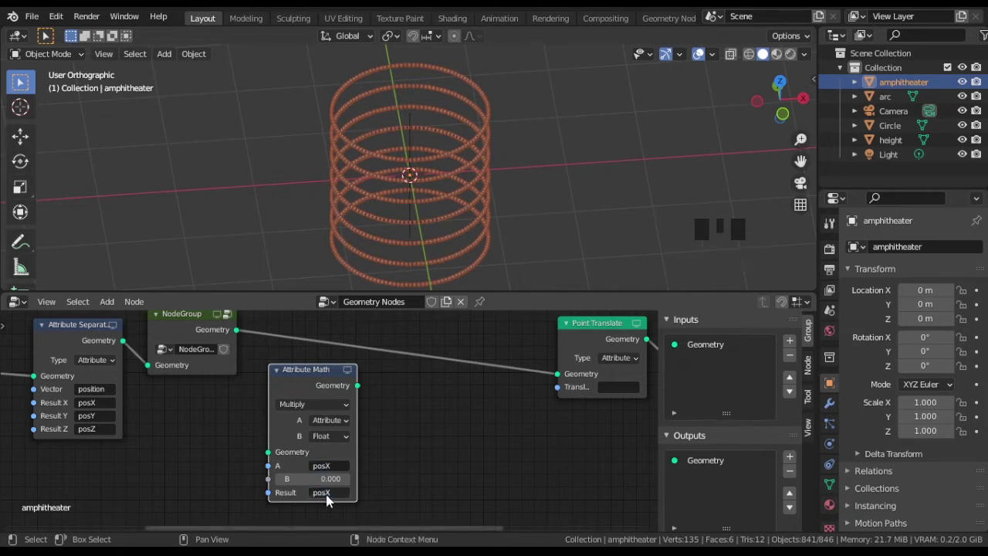
left_click(318, 375)
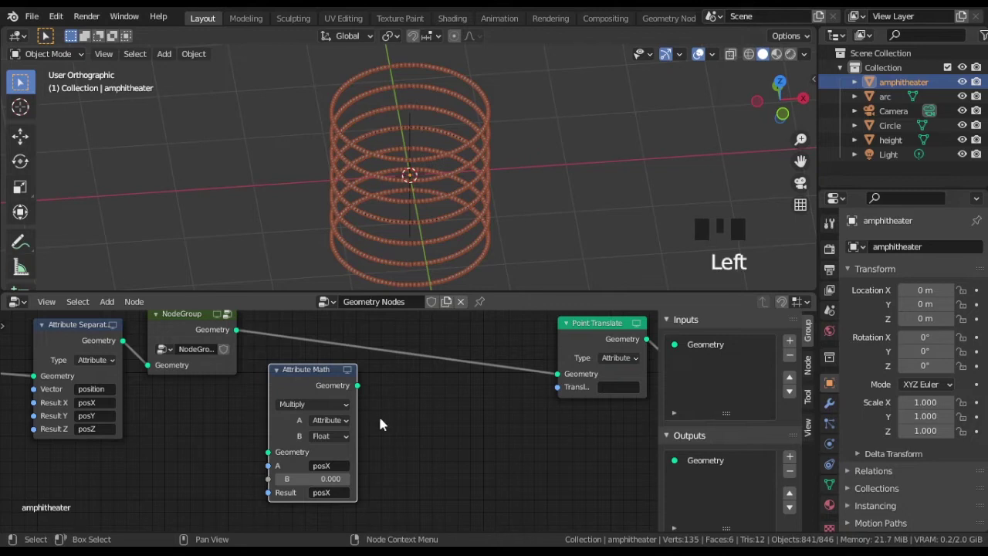
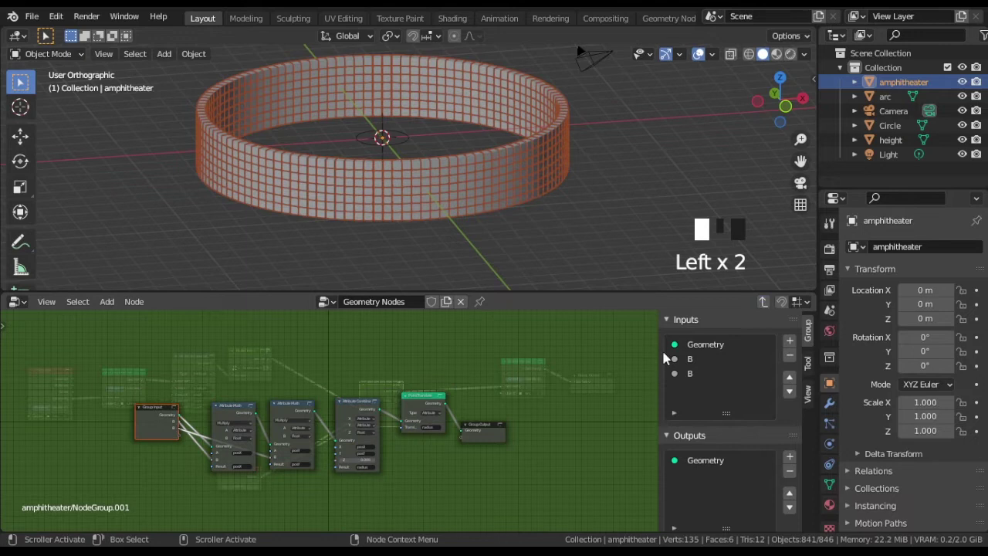
Return to the main tree, reposition the radius node group fed by 5.9, and add a Point Scale node
scroll("up", 3)
middle_click(341, 486)
left_click(225, 446)
key("ctrl+z")
left_click_drag(311, 384, 428, 392)
left_click(428, 392)
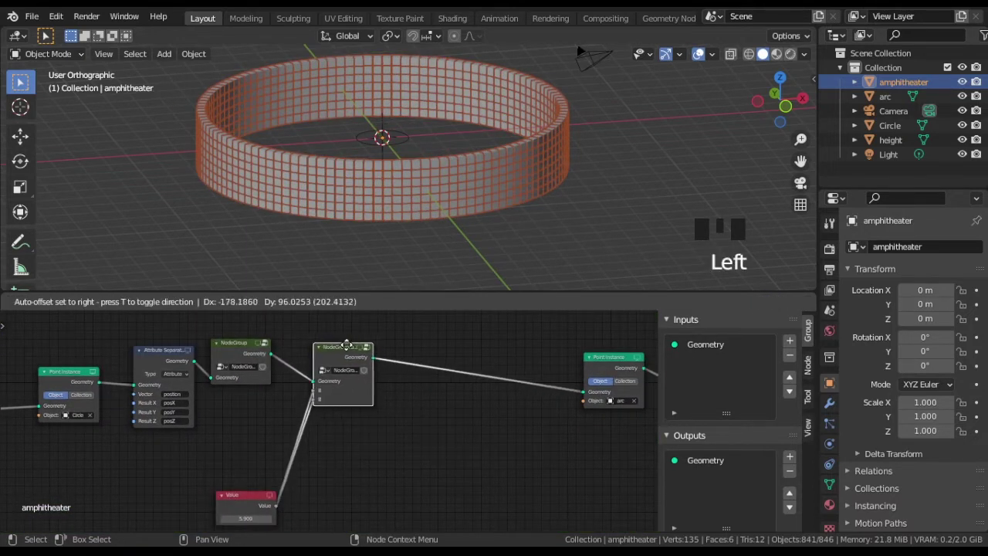
left_click(425, 434)
key("shift+a")
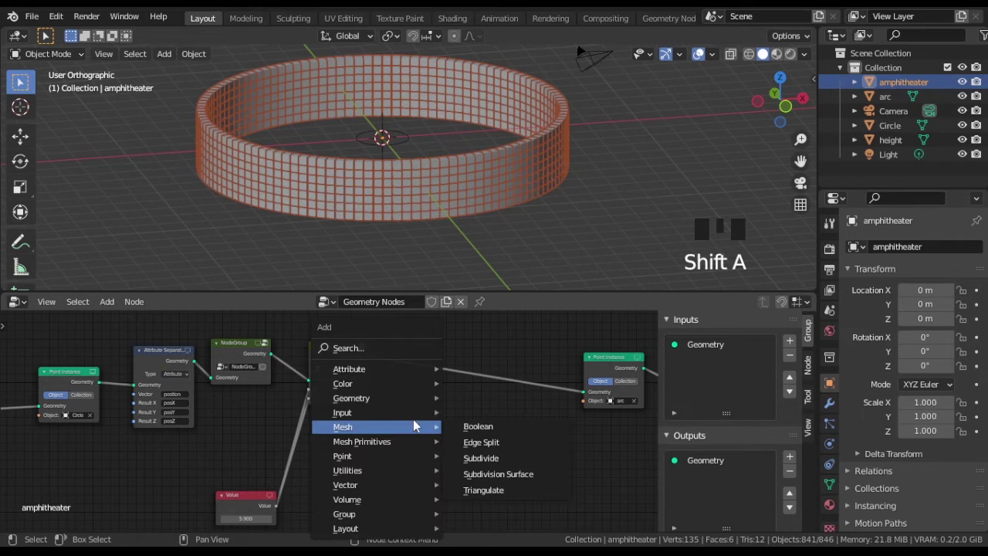
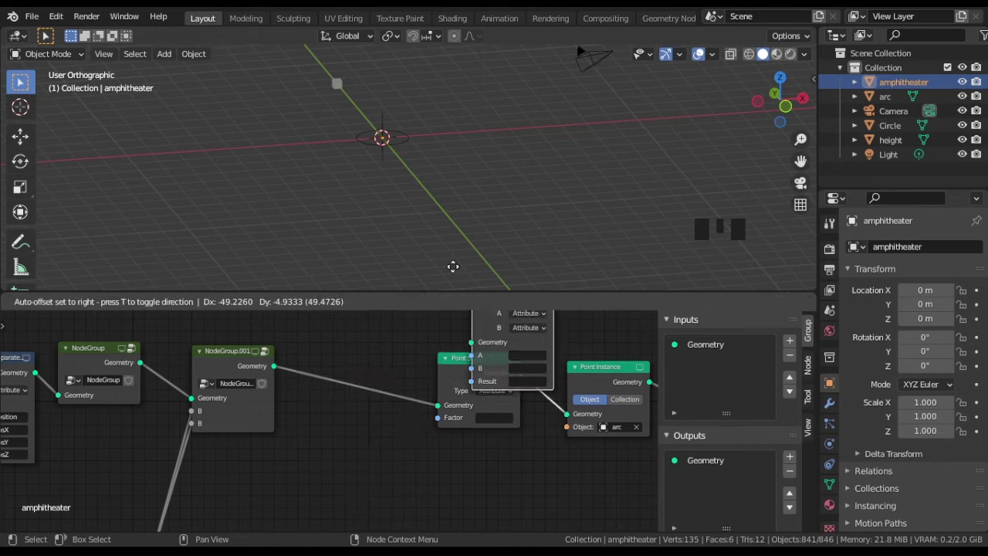
Insert a Less Than Attribute Math node comparing posZ into height before Point Scale
left_click_drag(401, 363, 430, 444)
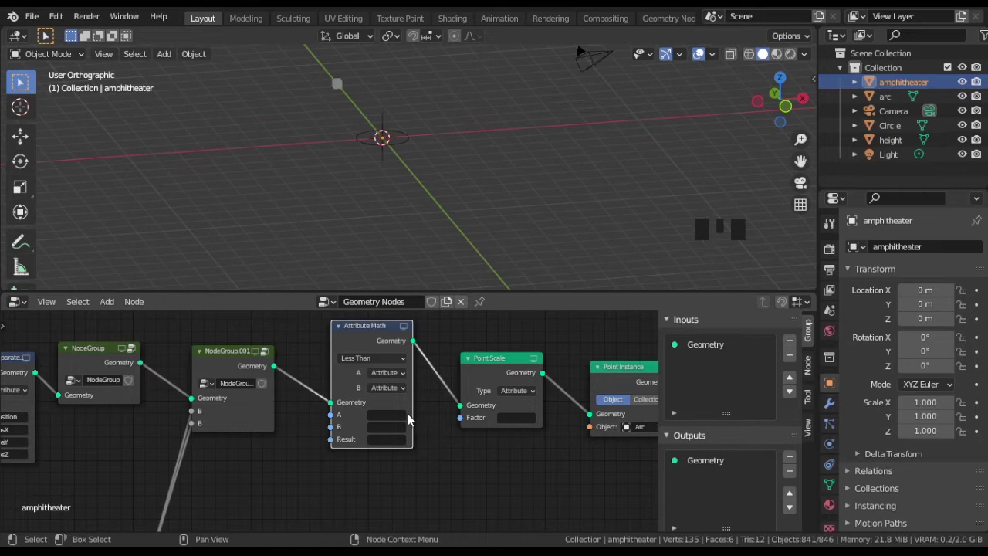
left_click_drag(403, 395, 393, 417)
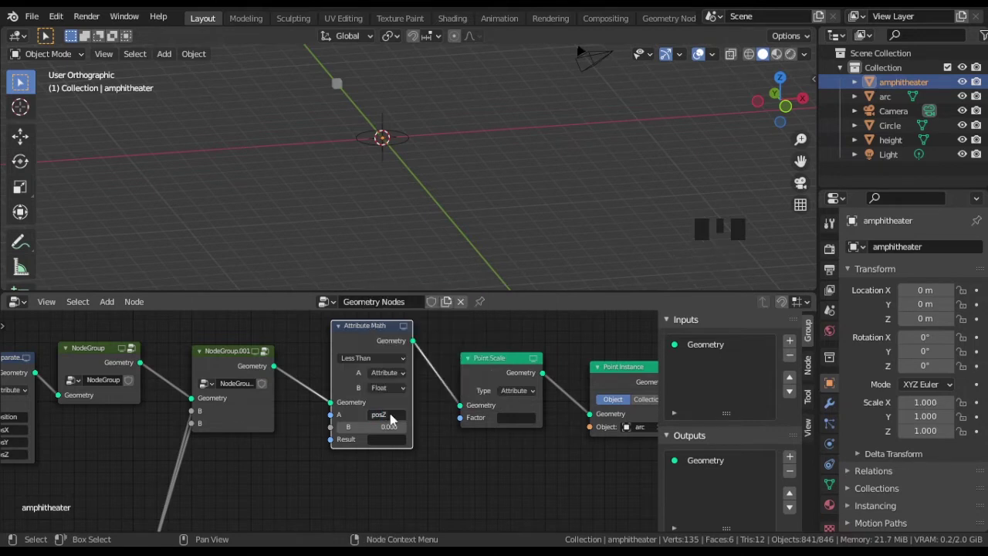
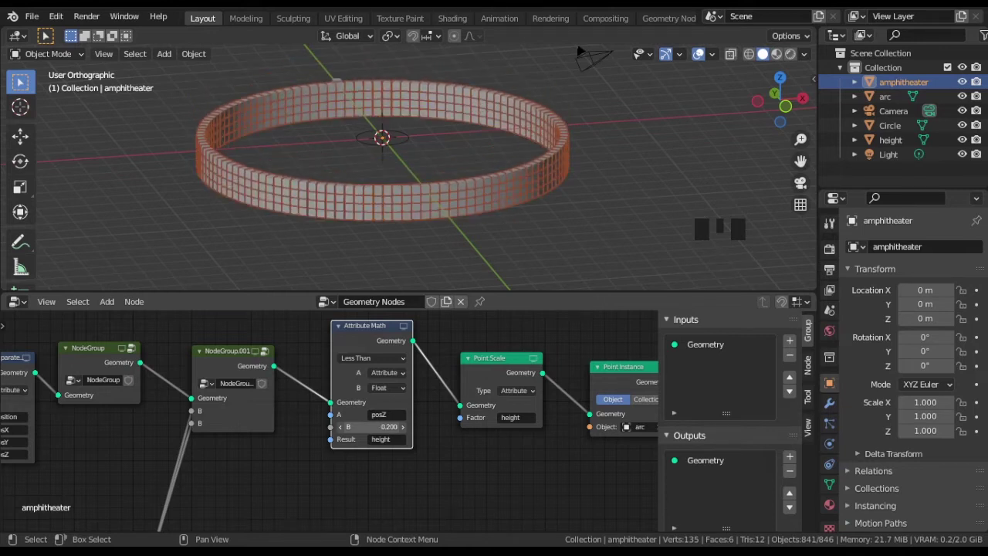
scroll("up", 3)
scroll("down", 3)
Add a second Value node to drive the height threshold
scroll("down", 3)
middle_click(362, 480)
left_click(399, 472)
key("shift+a")
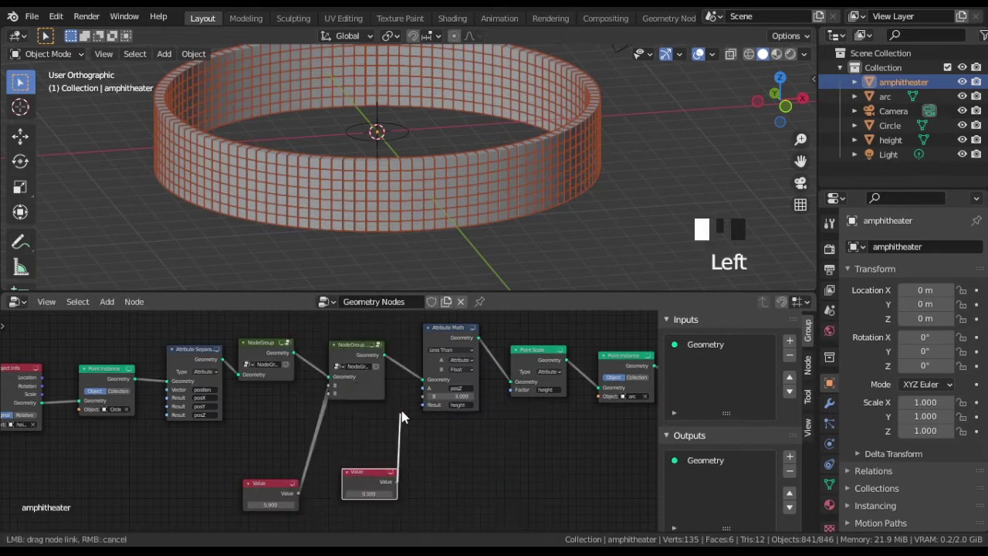
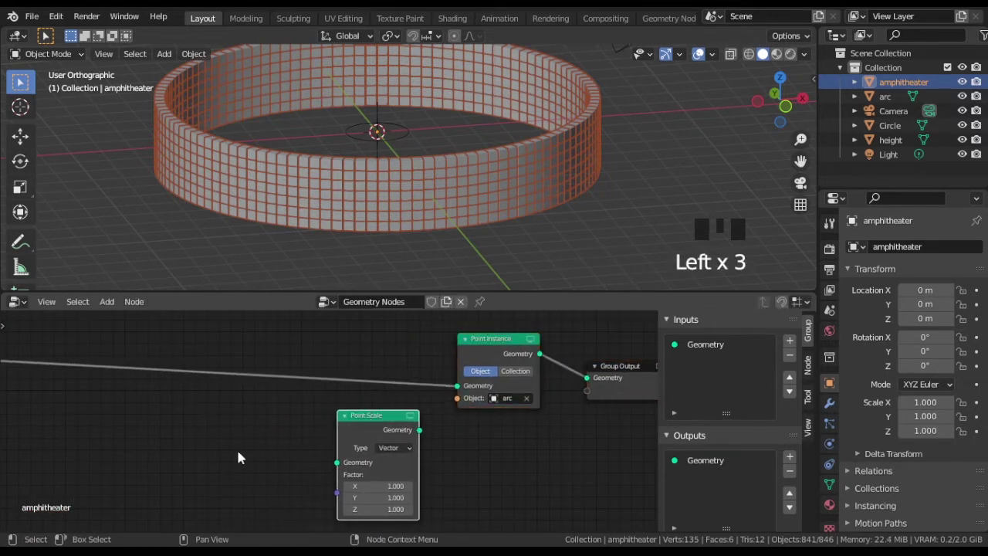
Wire the angle-to-phi conversion into the Divide attribute math node and adjust its divisor
left_click_drag(366, 421, 392, 400)
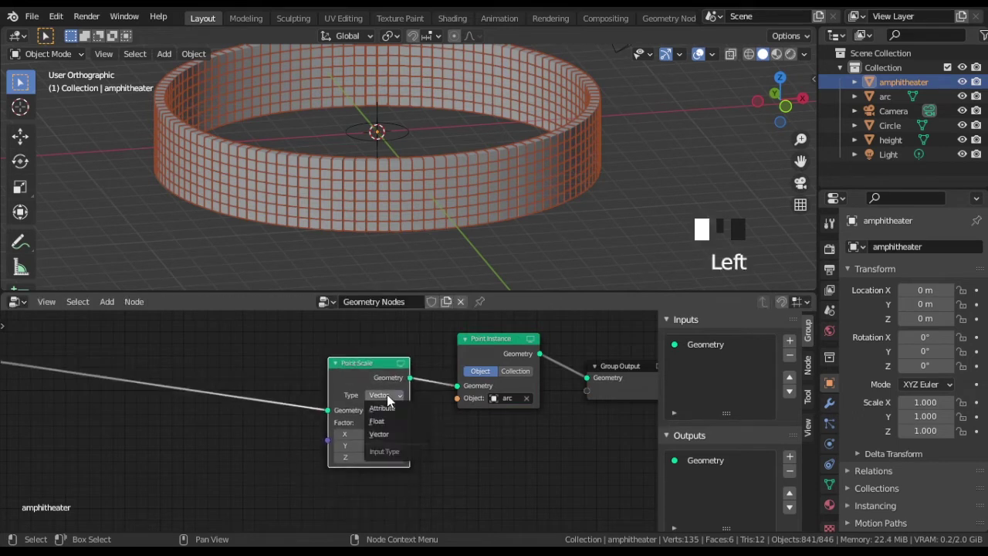
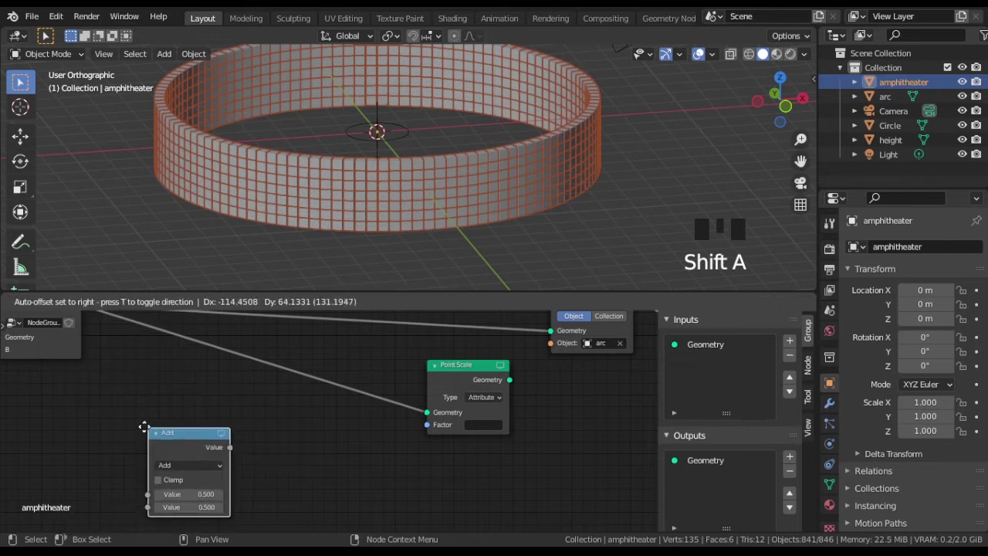
left_click_drag(174, 460, 237, 492)
scroll("up", 3)
left_click_drag(235, 493, 173, 465)
left_click_drag(173, 465, 232, 458)
key("shift+a")
left_click_drag(249, 425, 251, 484)
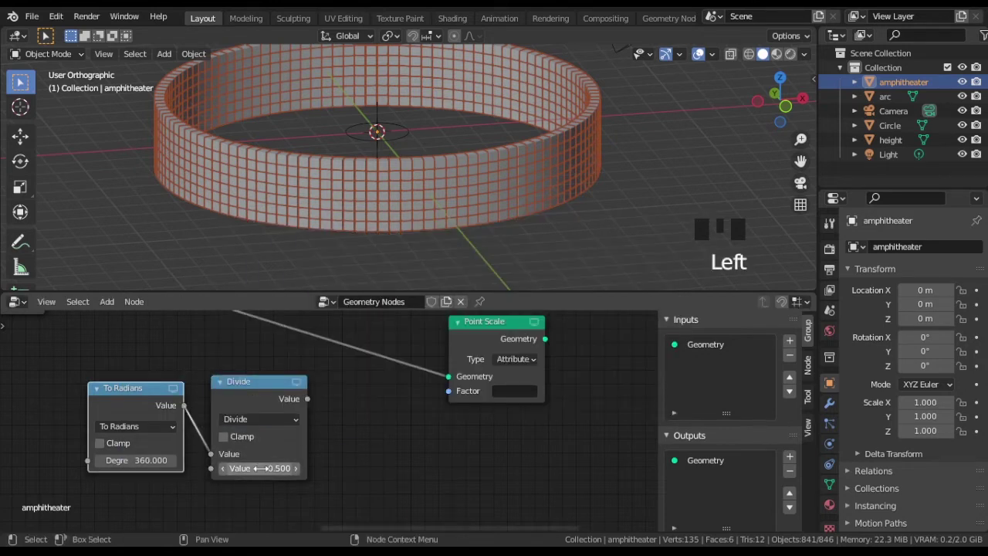
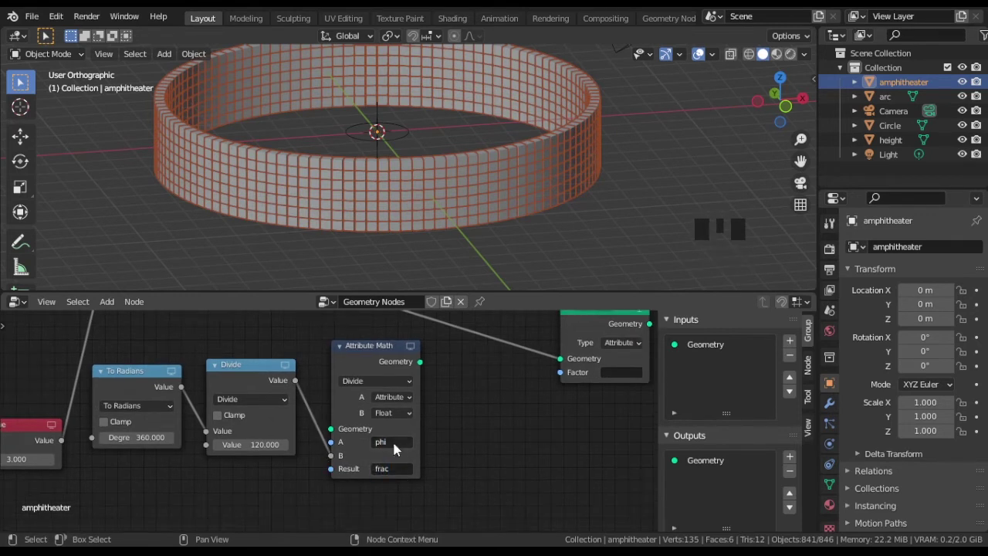
Add an Attribute Math node set to Round with A and Result 'frac', linked after the Divide node
middle_click(487, 427)
key("shift+a")
scroll("down", 3)
left_click(454, 370)
middle_click(498, 386)
left_click(491, 406)
left_click_drag(327, 469, 206, 445)
left_click_drag(207, 445, 524, 472)
middle_click(524, 472)
scroll("up", 3)
left_click_drag(367, 432, 288, 379)
left_click_drag(290, 377, 351, 416)
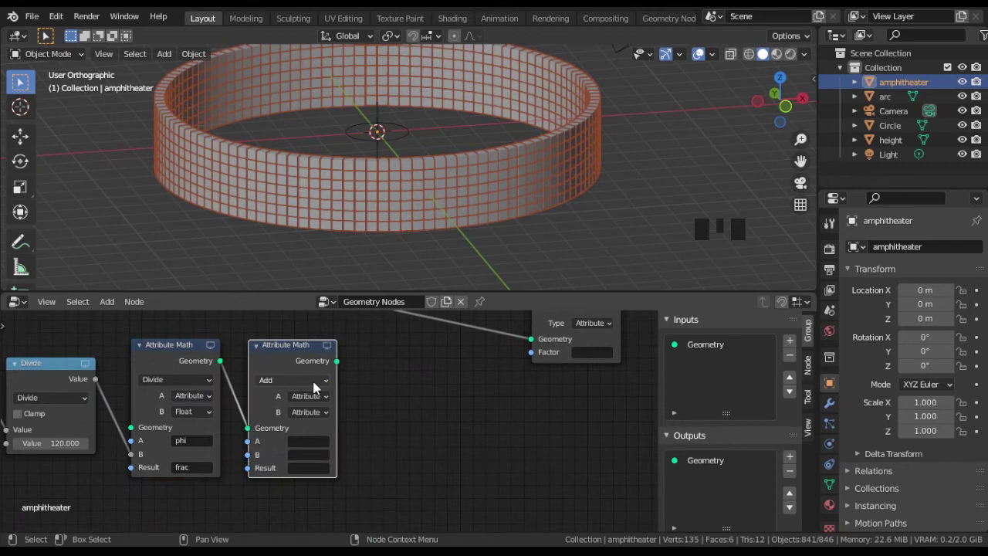
left_click_drag(315, 386, 343, 471)
scroll("up", 3)
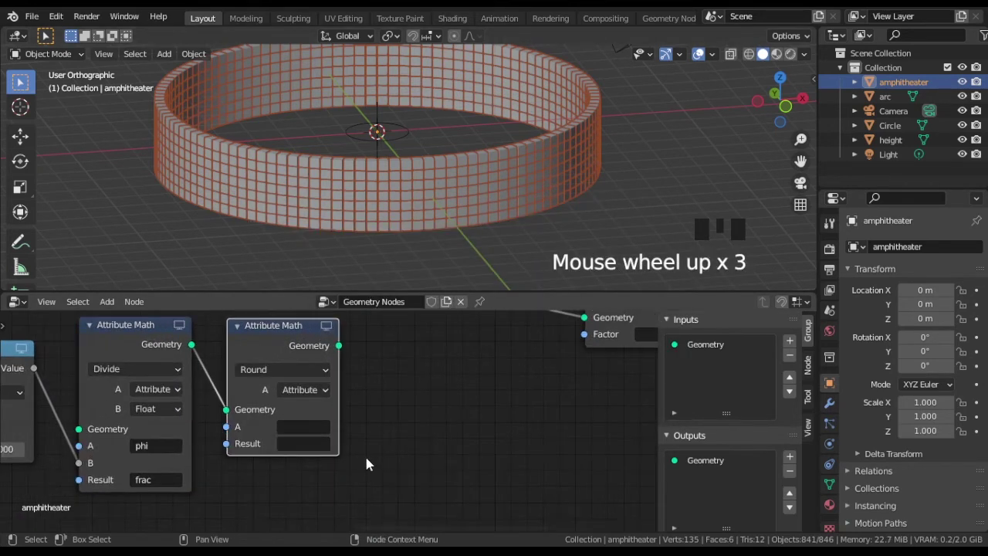
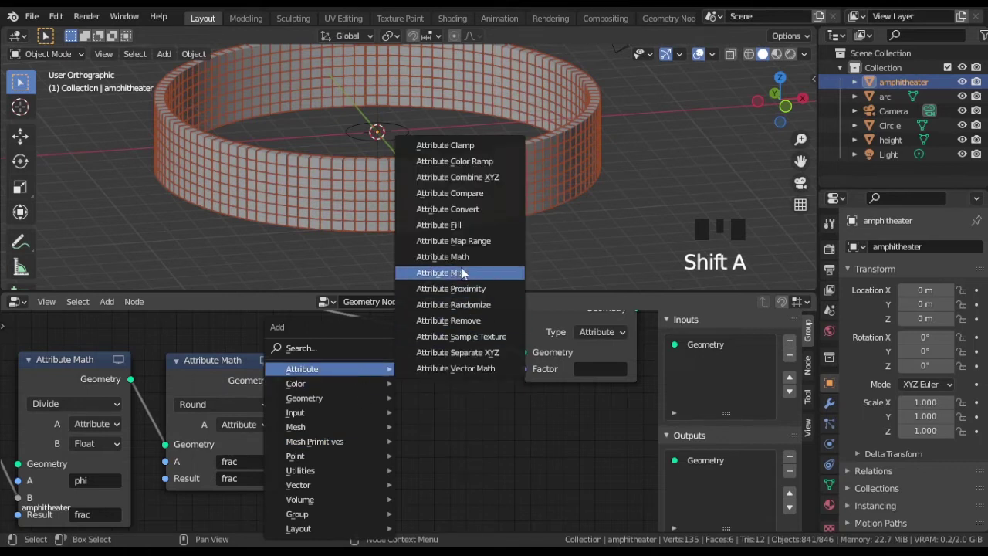
Add an Attribute Math node set to Modulo on 'frac' after the Round node and rearrange the chain
left_click_drag(370, 403, 534, 341)
left_click_drag(452, 470, 413, 409)
left_click_drag(413, 409, 295, 364)
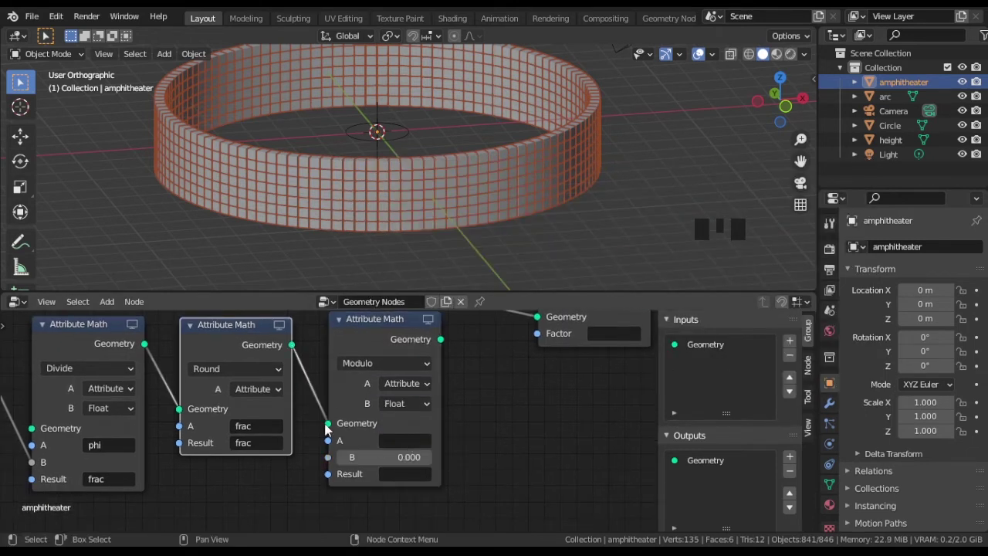
left_click_drag(283, 483, 444, 434)
left_click_drag(440, 437, 440, 437)
left_click_drag(419, 476, 535, 418)
scroll("down", 3)
left_click_drag(438, 424, 432, 452)
scroll("up", 3)
key("shift+a")
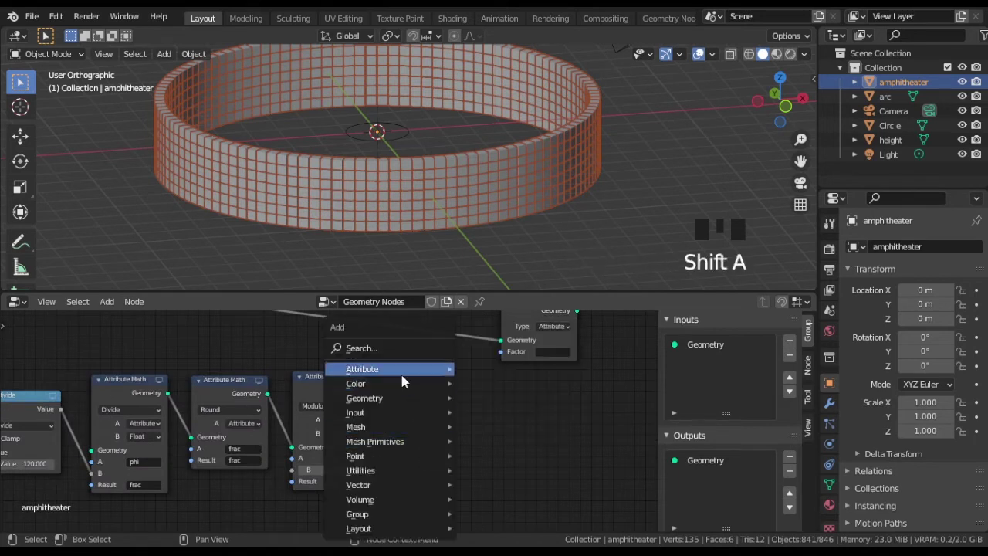
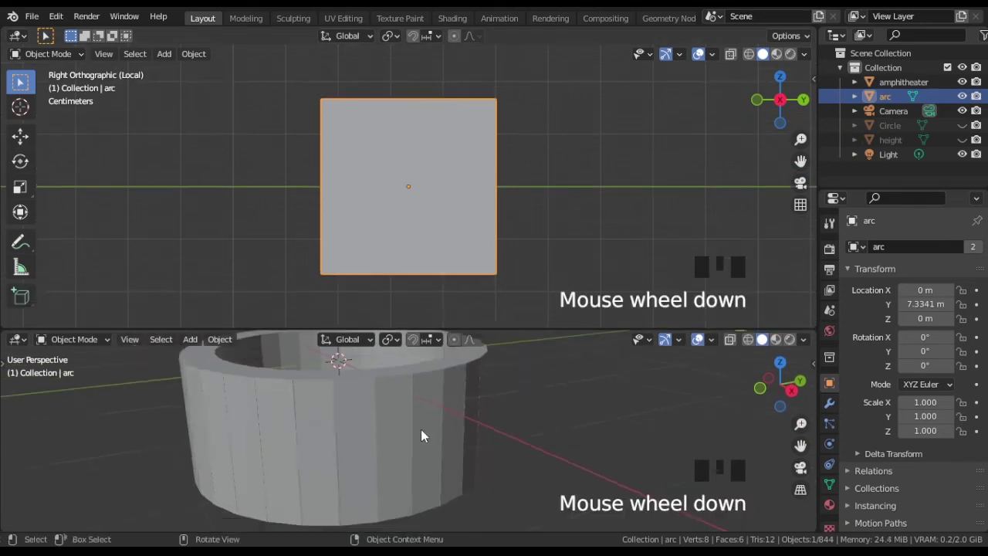
In Edit Mode cut two vertical edge loops and a horizontal loop into the arc module square
left_click_drag(405, 433, 515, 232)
key("Tab")
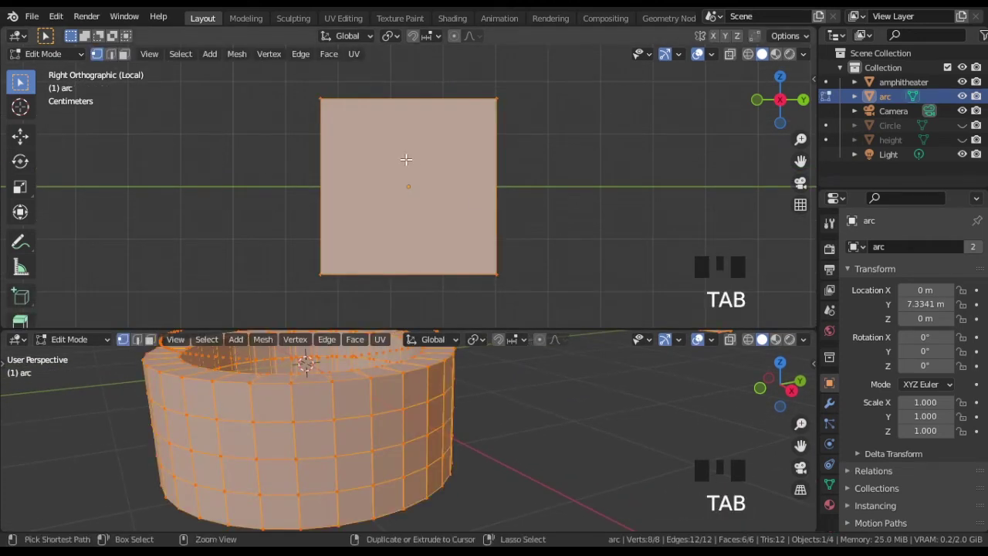
key("ctrl+r")
key("ctrl+r")
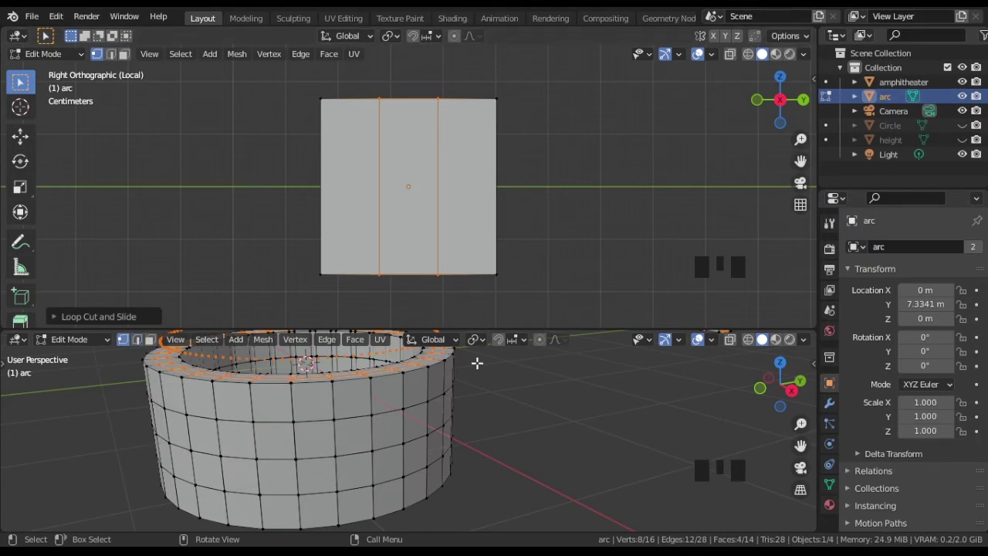
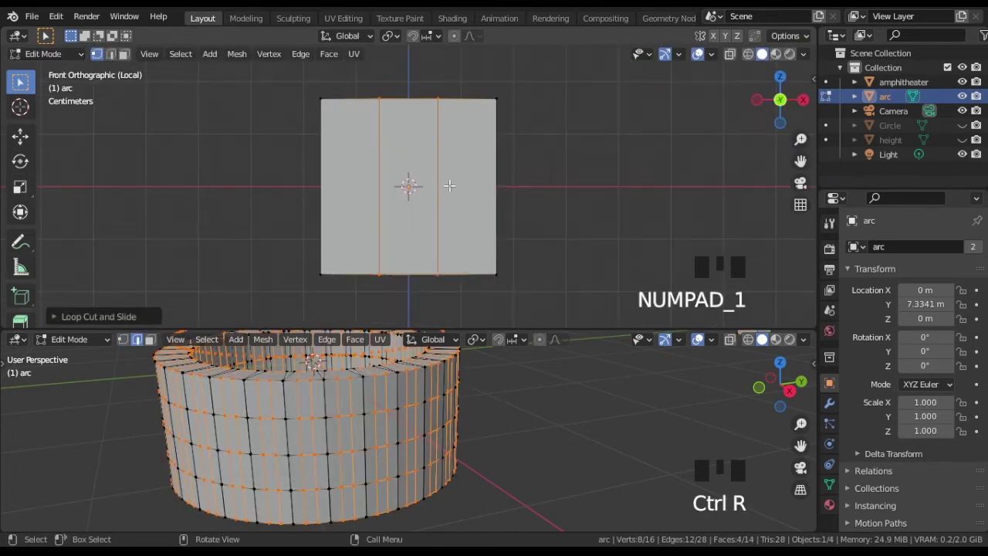
key("ctrl+r")
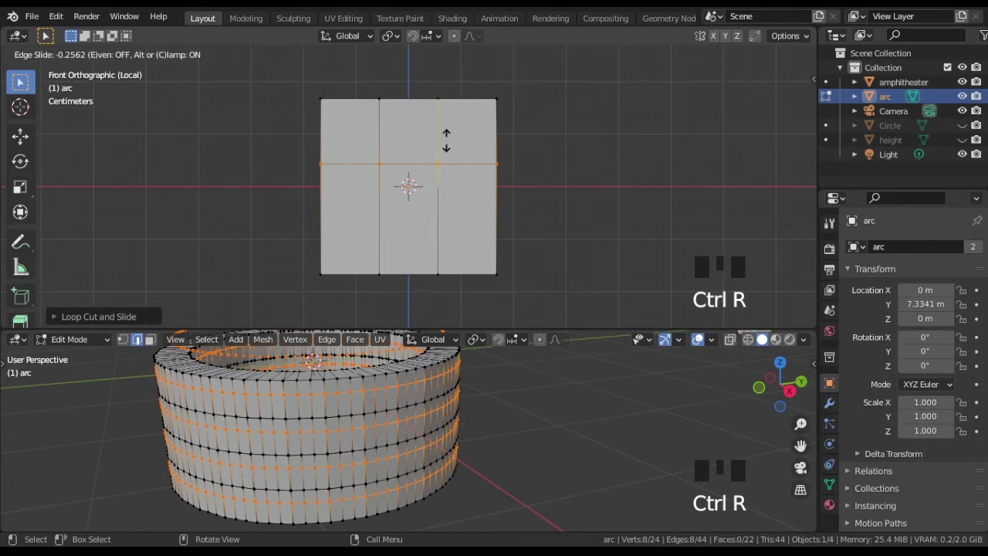
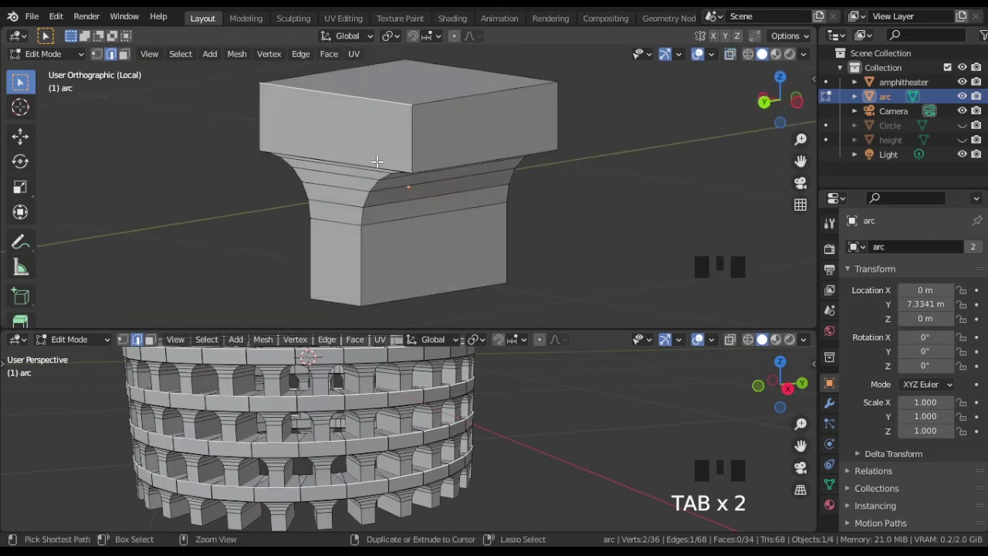
Cut new edge loops around the arc module's top block for the cornice detail
key("ctrl+r")
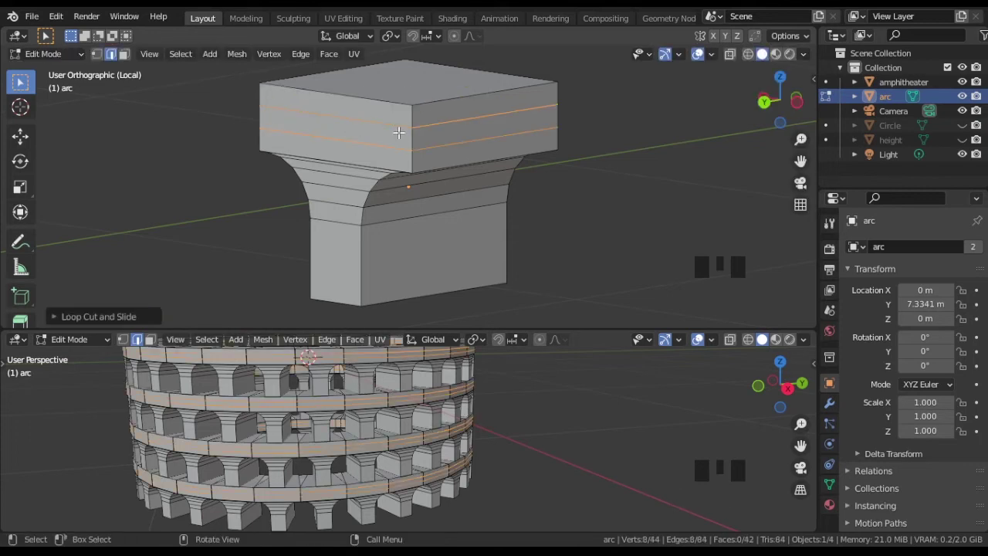
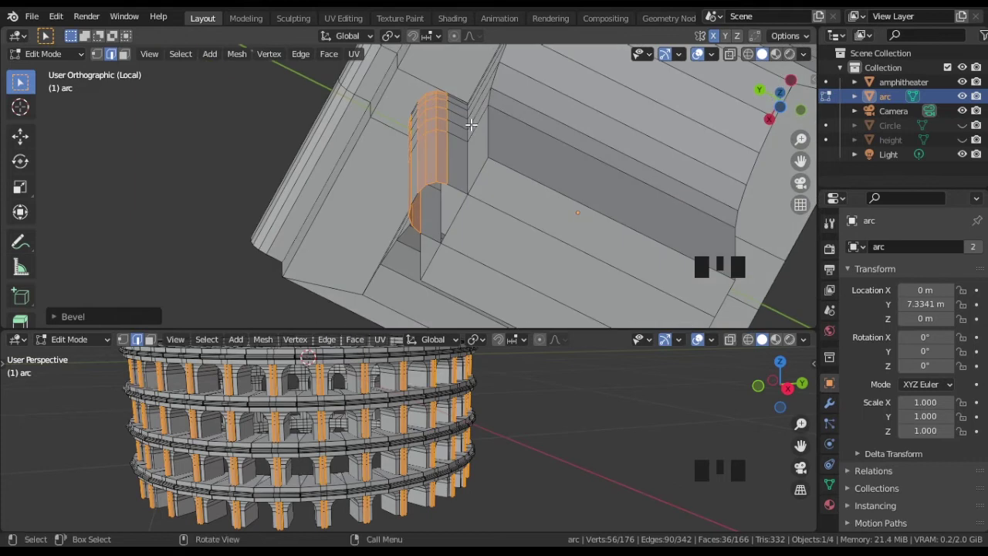
Undo a stray action and bevel the selected pillar front edges into a rounded half-column
key("ctrl+z")
key("ctrl+b")
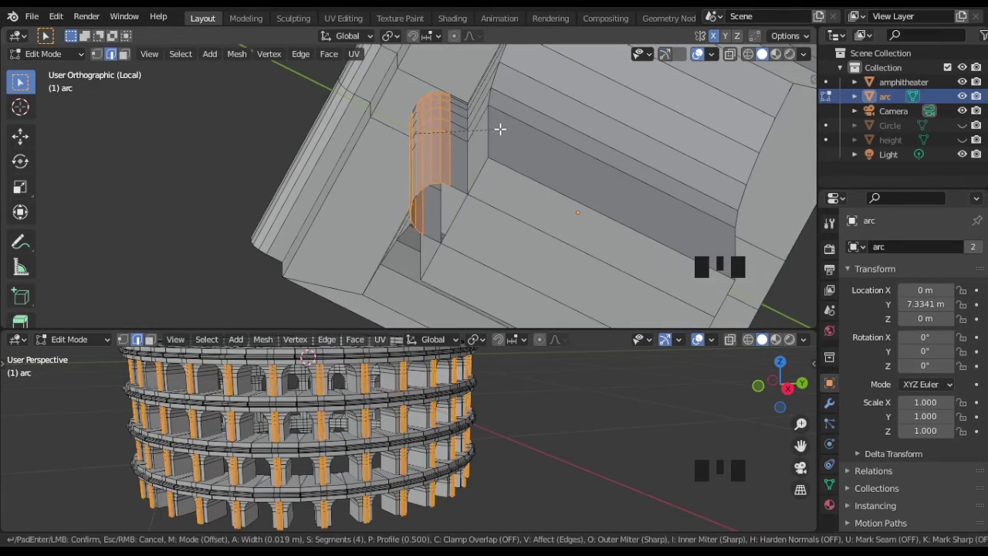
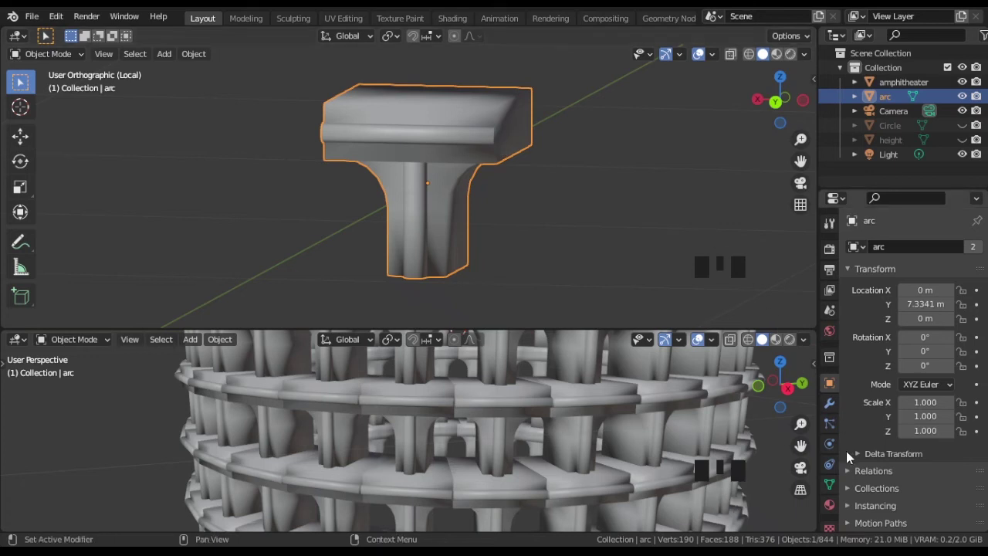
Set the arc module to smooth shading with auto smooth at 30° in its mesh data settings
left_click_drag(835, 486, 897, 467)
scroll("down", 3)
left_click_drag(854, 459, 896, 450)
scroll("down", 3)
scroll("down", 3)
left_click(905, 454)
scroll("up", 3)
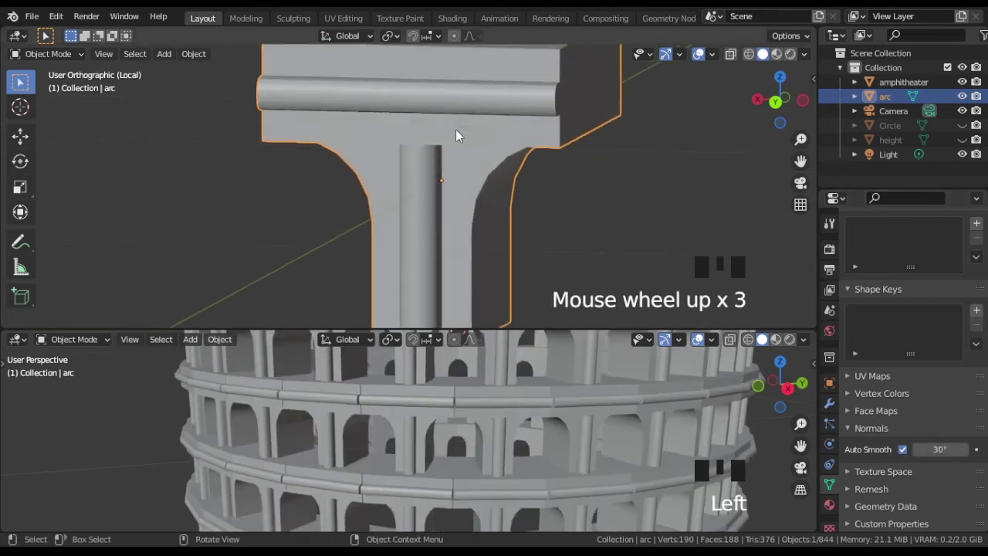
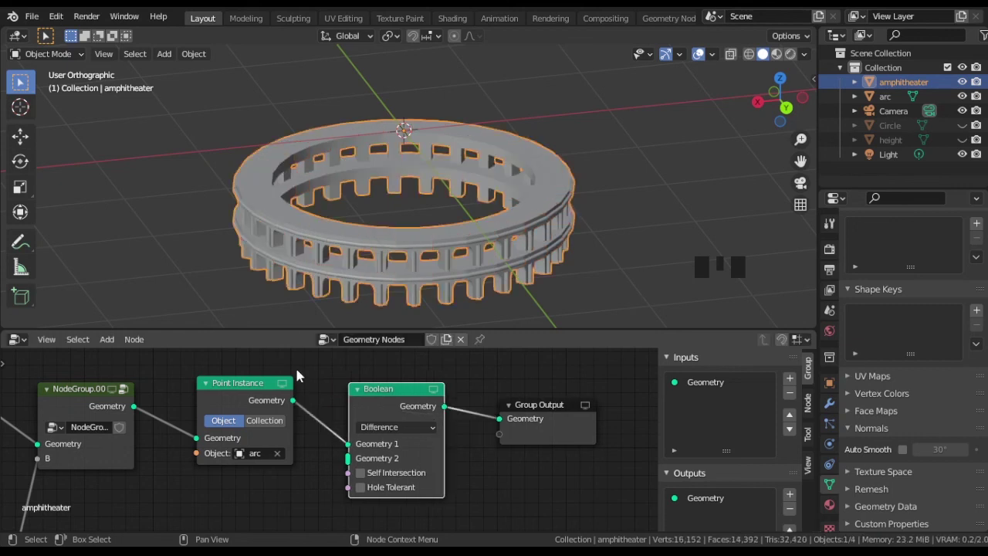
scroll("up", 3)
scroll("down", 3)
left_click_drag(330, 237, 565, 163)
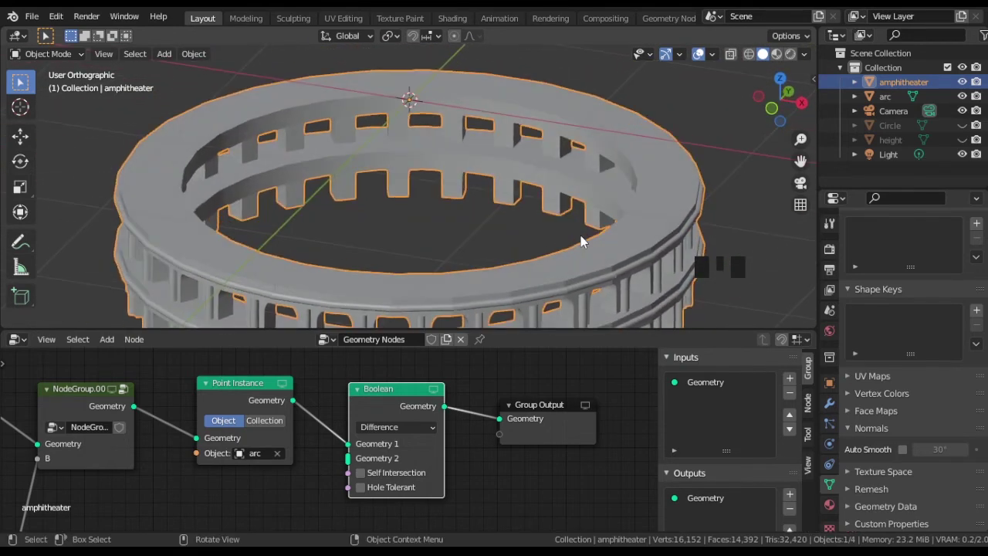
scroll("down", 3)
left_click_drag(577, 240, 484, 230)
scroll("up", 3)
left_click_drag(491, 243, 796, 57)
left_click_drag(796, 58, 611, 146)
left_click_drag(407, 198, 274, 212)
left_click_drag(284, 225, 394, 221)
scroll("up", 3)
scroll("down", 3)
left_click_drag(378, 197, 770, 61)
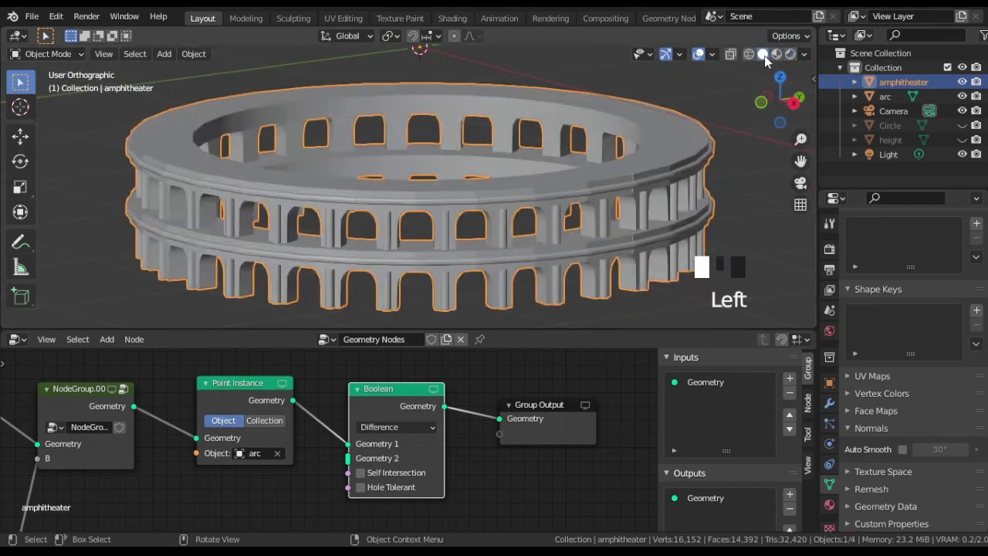